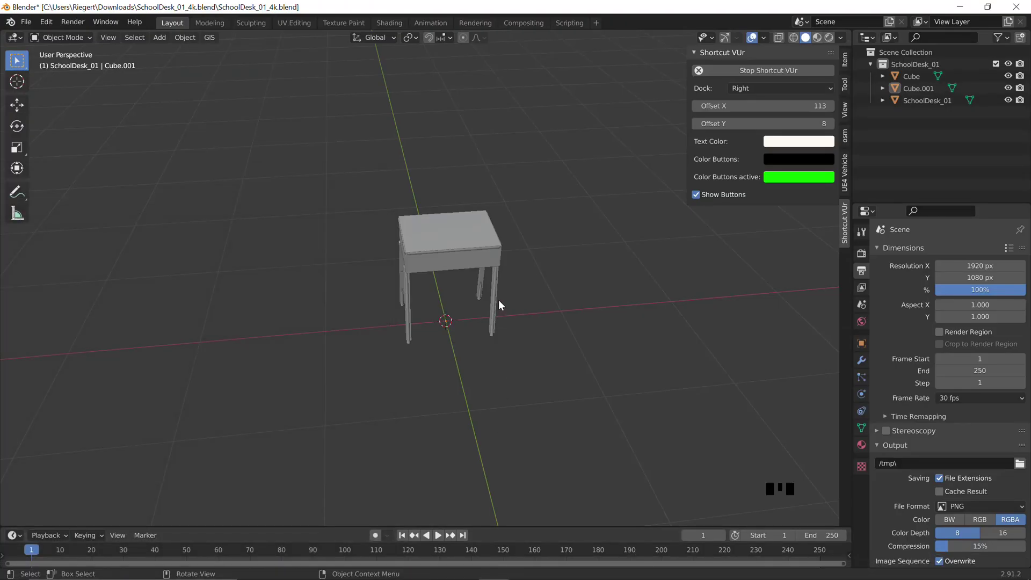
Delete the leftover Cube and Cube.001 from the Outliner so only SchoolDesk_01 remains.
scroll("down", 3)
left_click_drag(501, 304, 509, 306)
key("shift+`")
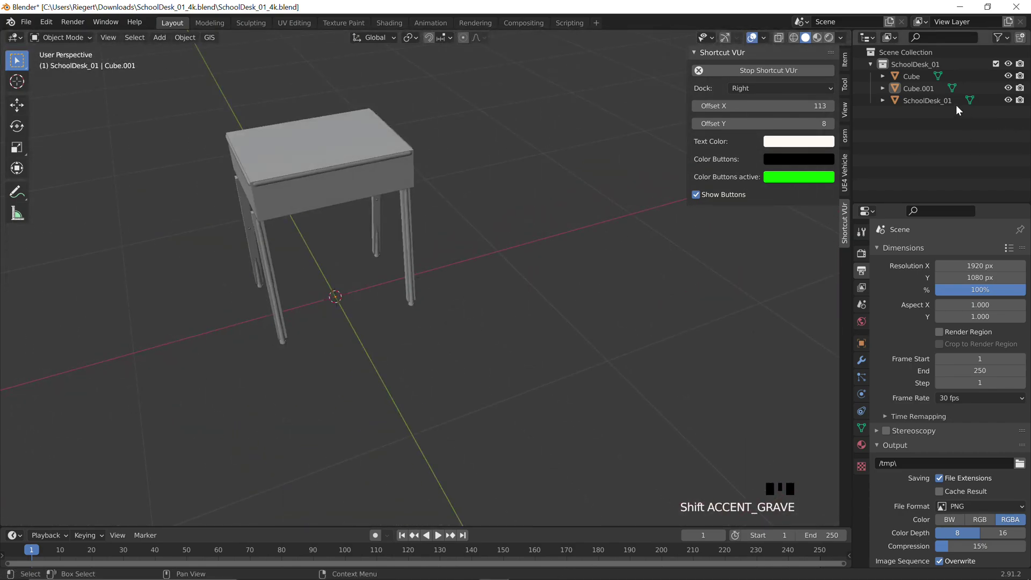
left_click(932, 89)
key("Delete")
left_click(923, 74)
key("Delete")
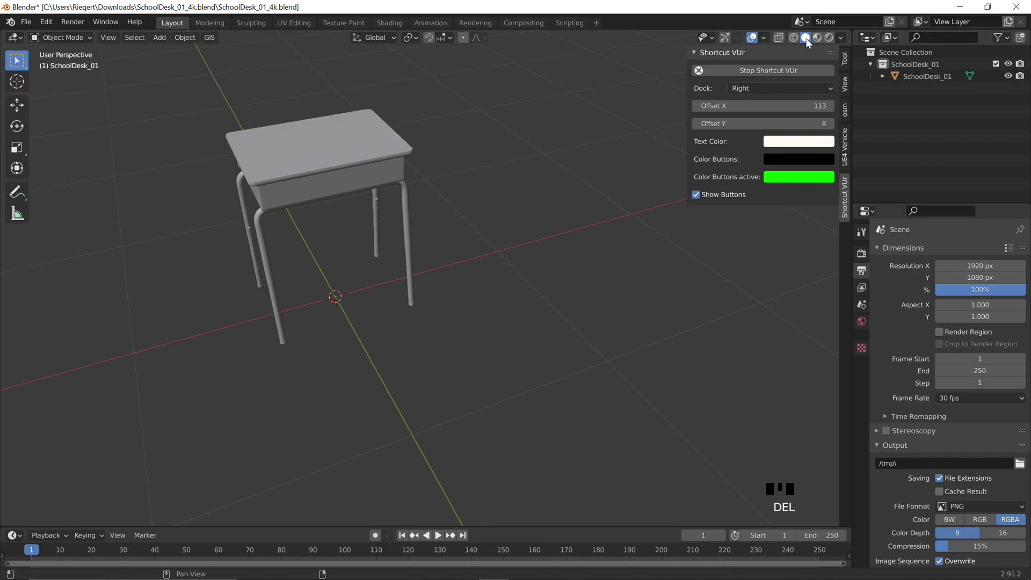
Show the desk in Material Preview shading and bring up the Tool sidebar.
left_click(823, 37)
left_click_drag(429, 266, 479, 364)
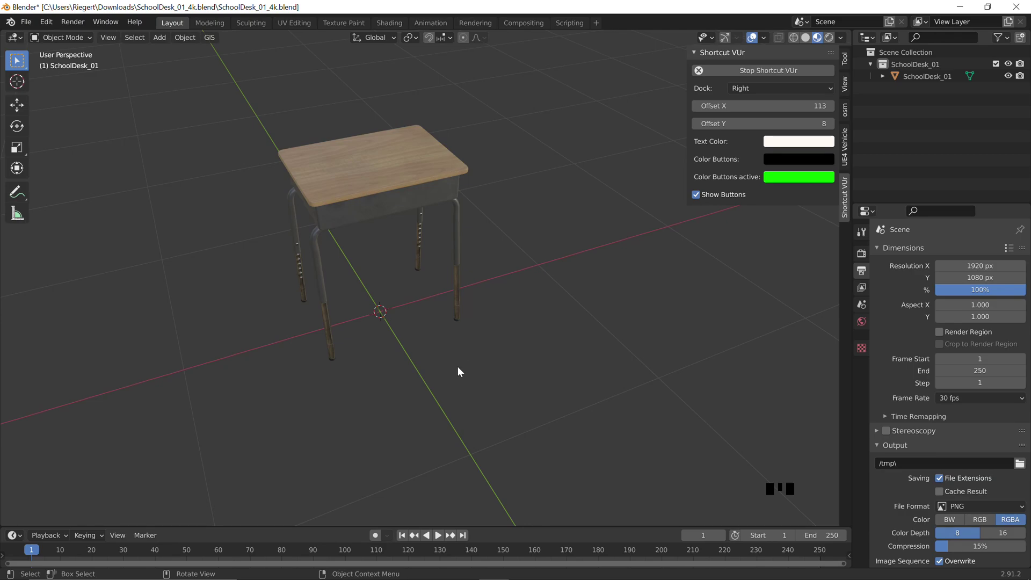
scroll("down", 3)
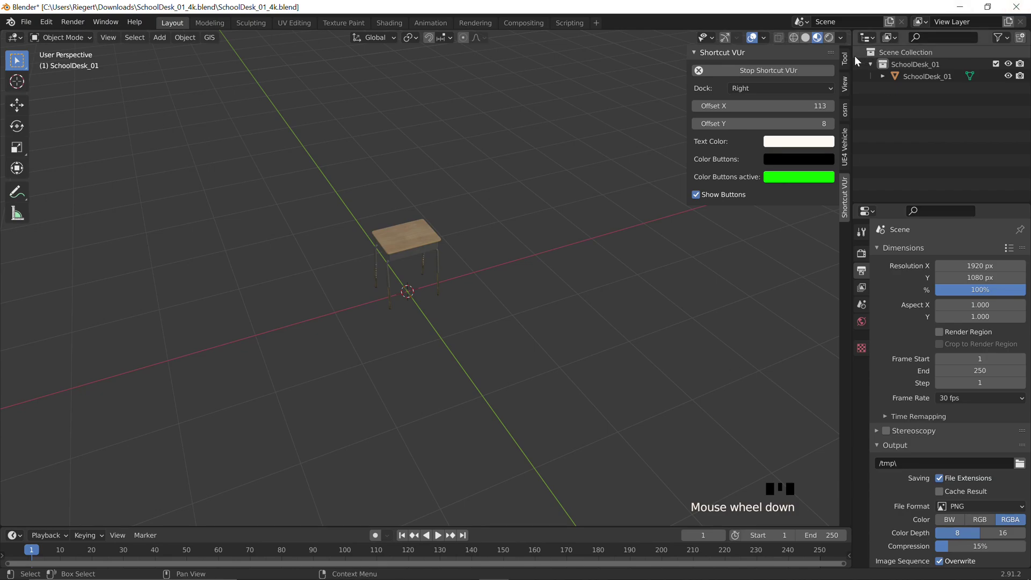
left_click(848, 59)
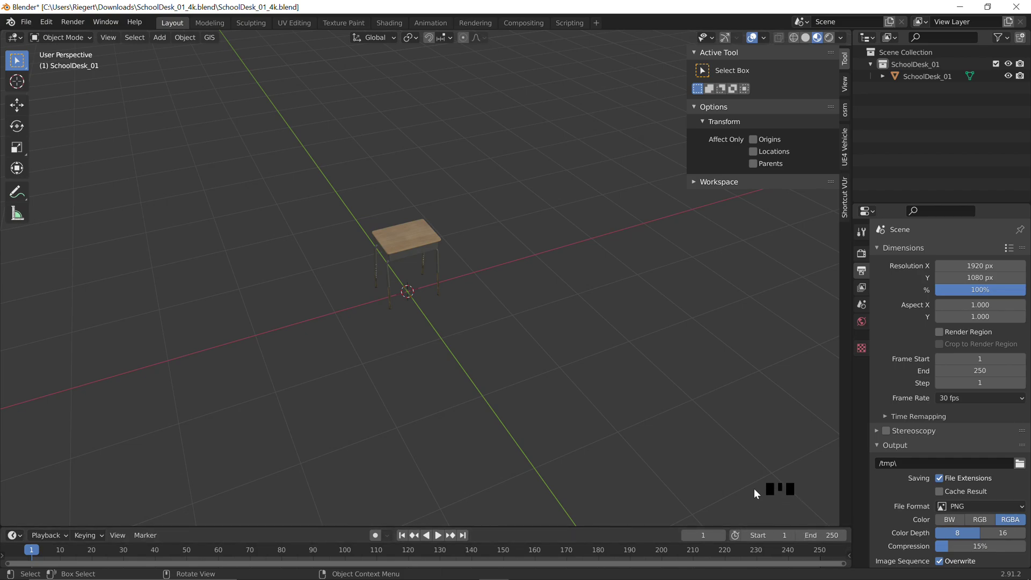
Change values in the panel at the lower part of the 3D viewport.
left_click(681, 391)
left_click(580, 396)
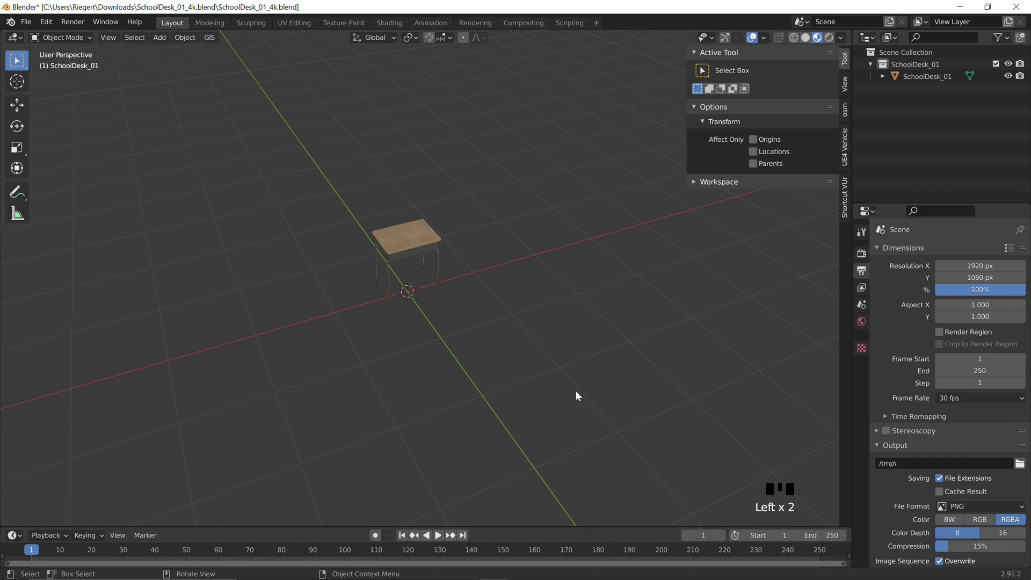
left_click(580, 395)
left_click(580, 394)
left_click(590, 384)
left_click(588, 381)
left_click(589, 381)
left_click(589, 382)
double_click(589, 381)
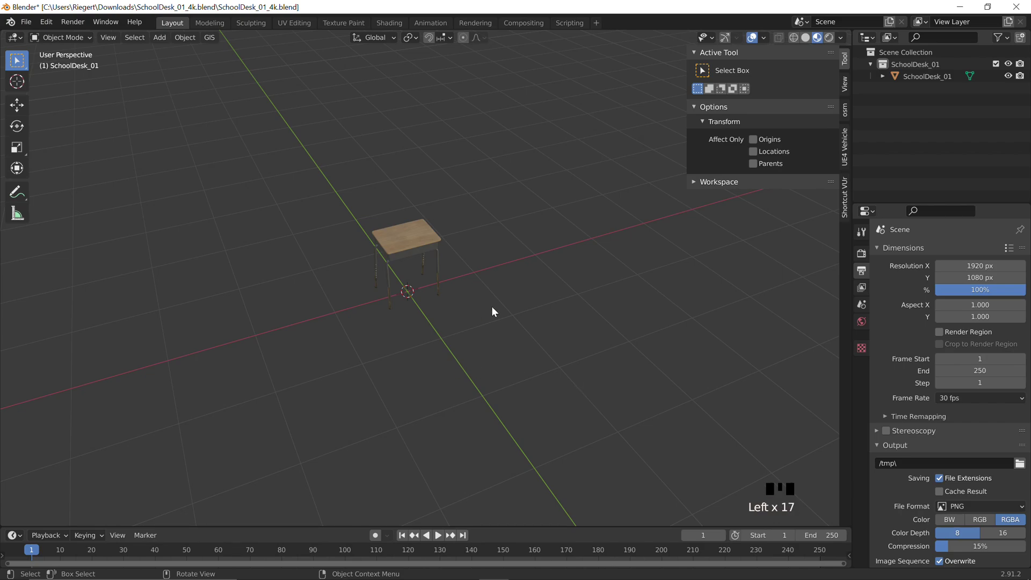
scroll("down", 3)
scroll("up", 3)
Add a new cube (Shift+A) and shape it into a box wrapping the desktop.
left_click_drag(484, 299, 564, 355)
key("shift+a")
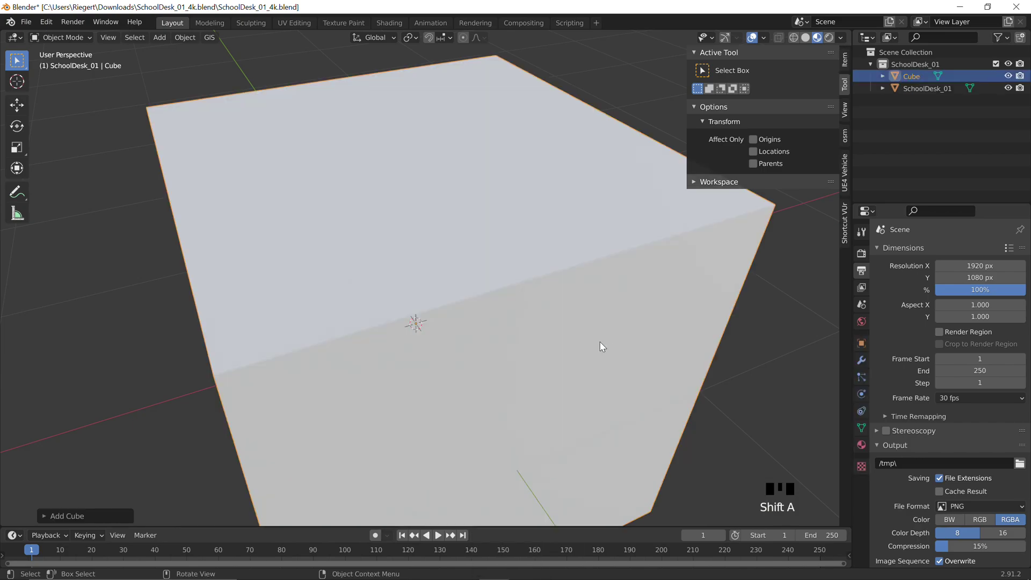
scroll("down", 3)
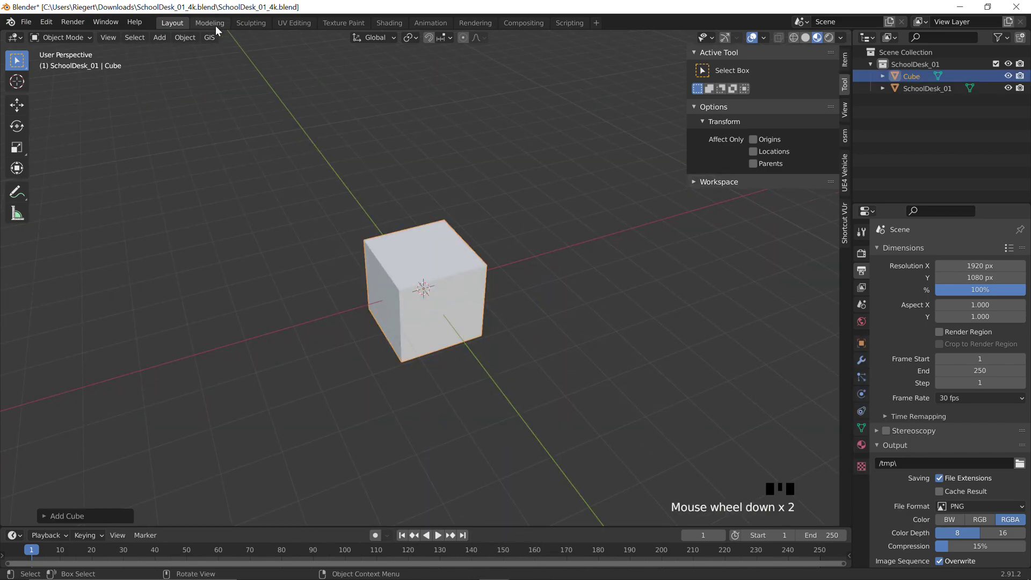
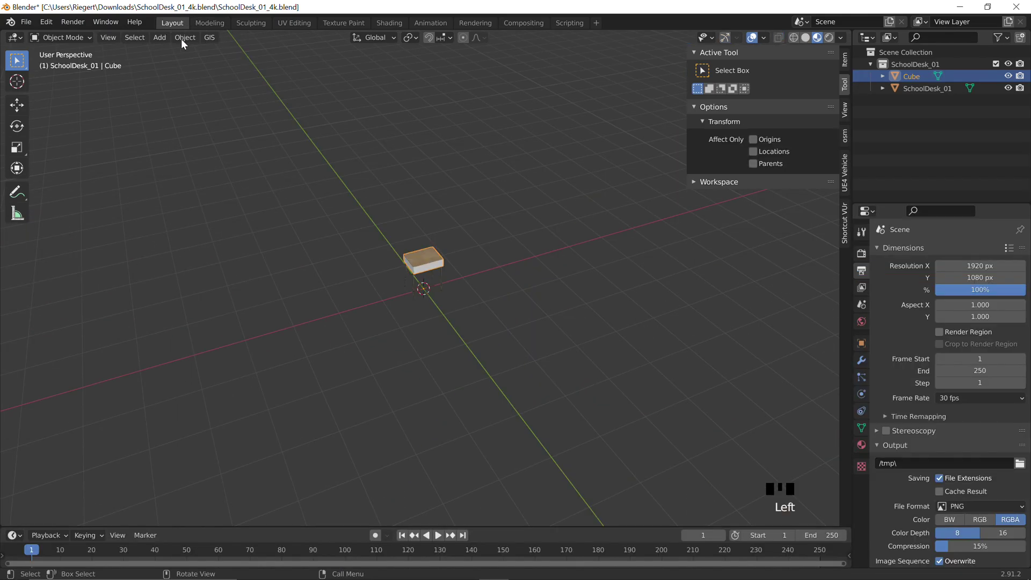
Deselect the desktop block and add a second cube, moving to the Modeling workspace.
left_click_drag(431, 259, 414, 224)
scroll("up", 3)
left_click_drag(418, 221, 482, 262)
left_click(483, 262)
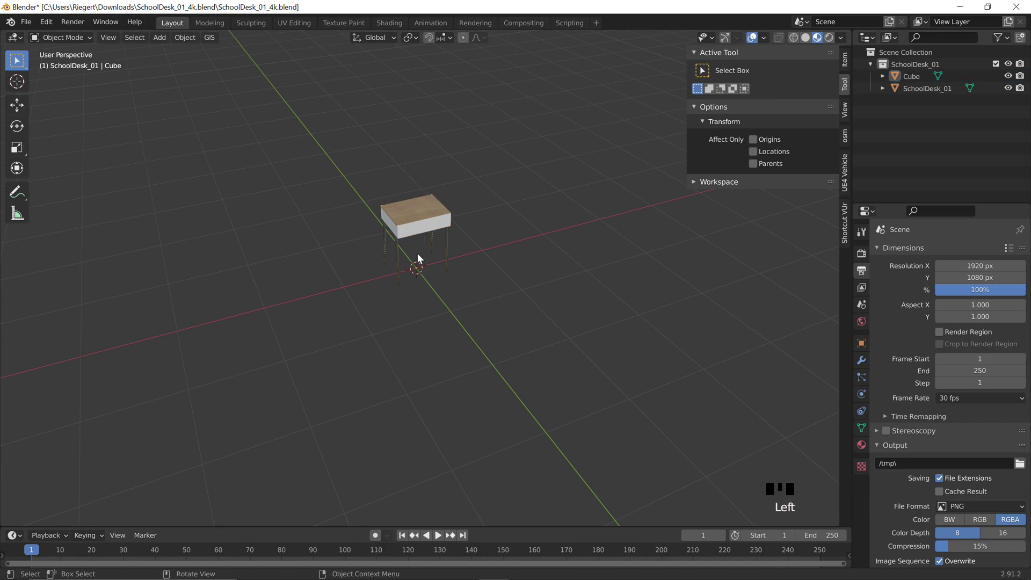
key("shift+d")
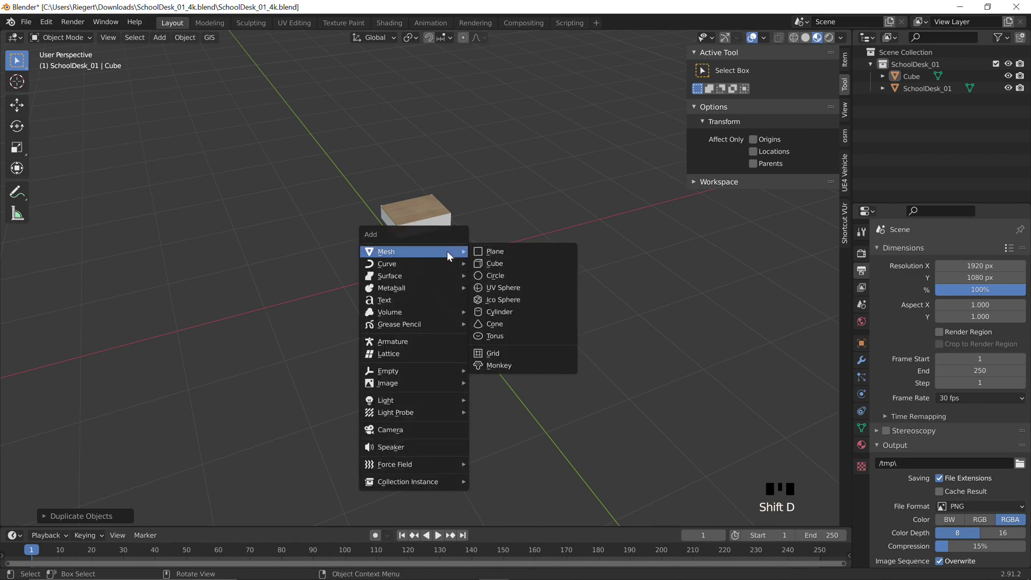
key("shift+a")
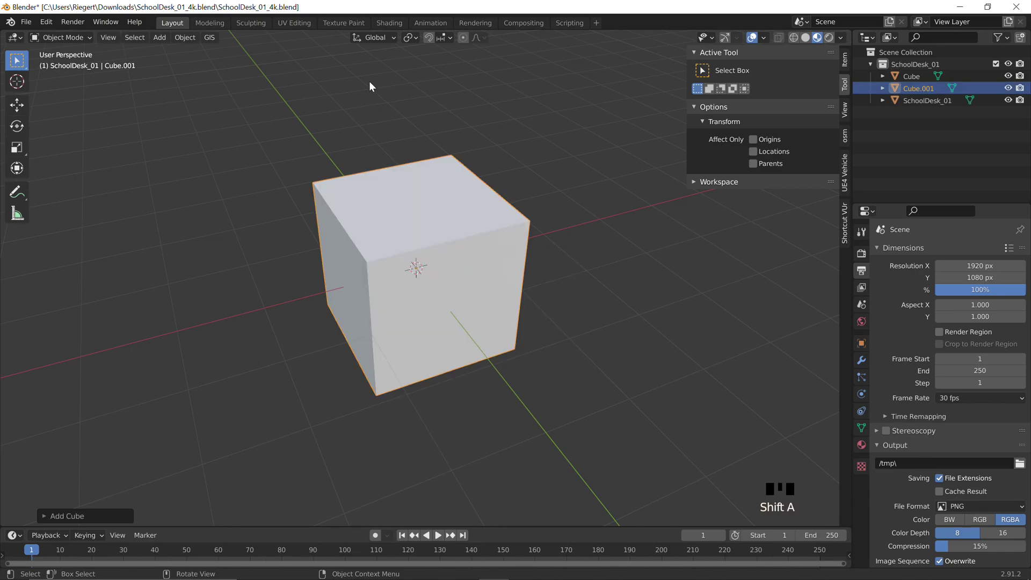
left_click(227, 25)
scroll("down", 3)
Scale the cube thin, then move and tilt it in Right Ortho to align with one desk leg.
key("s")
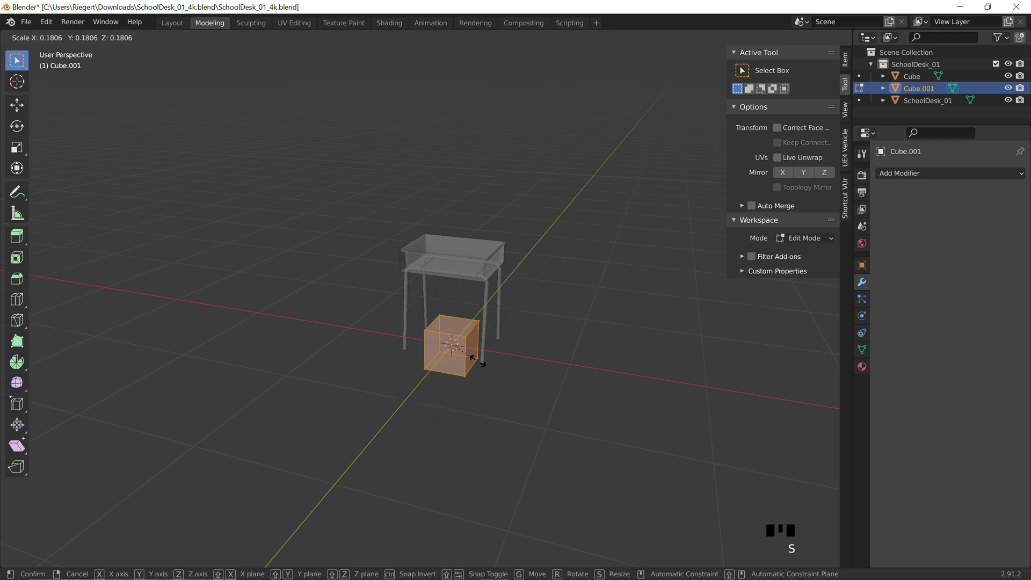
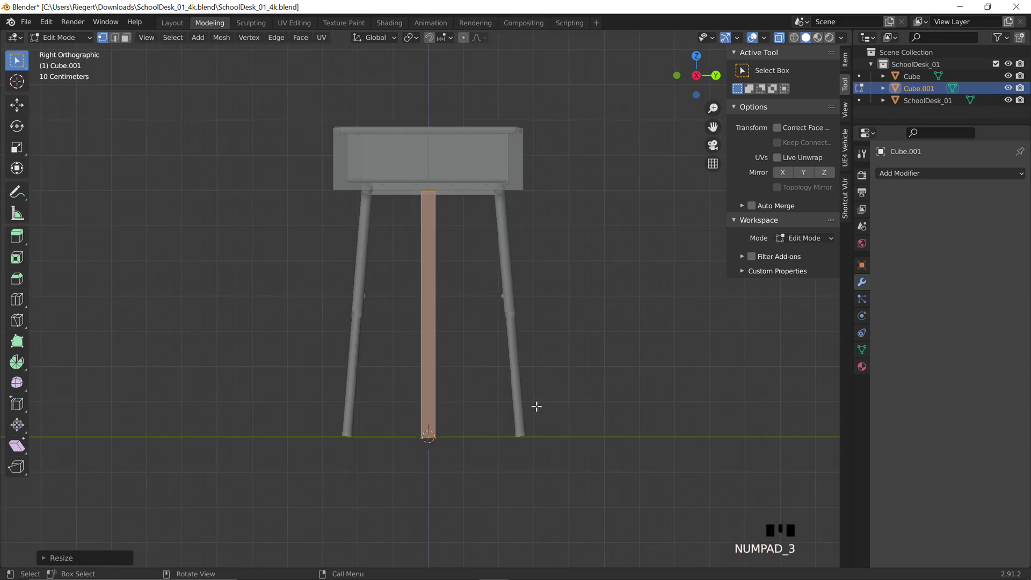
key("g")
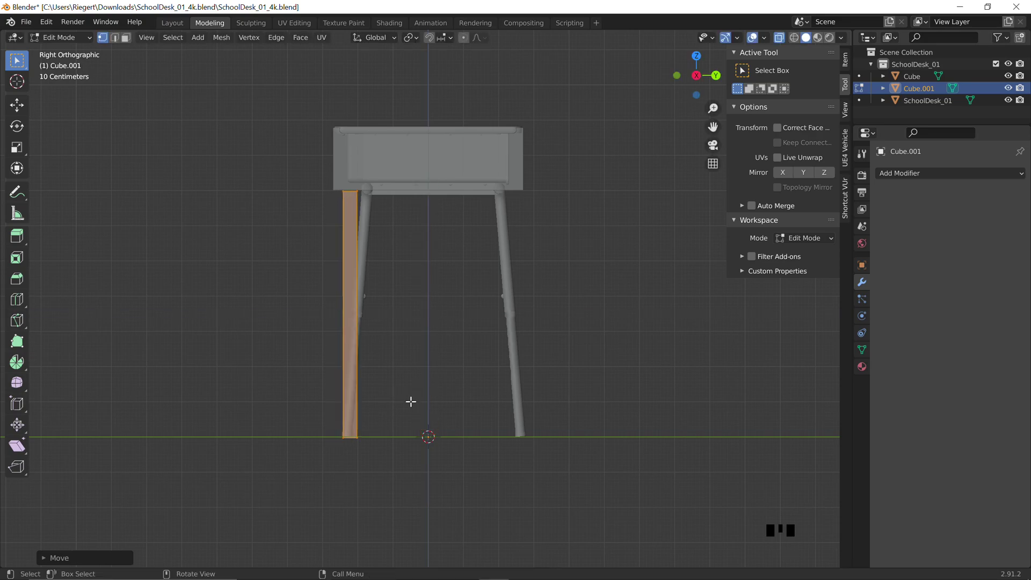
key("r")
key("g")
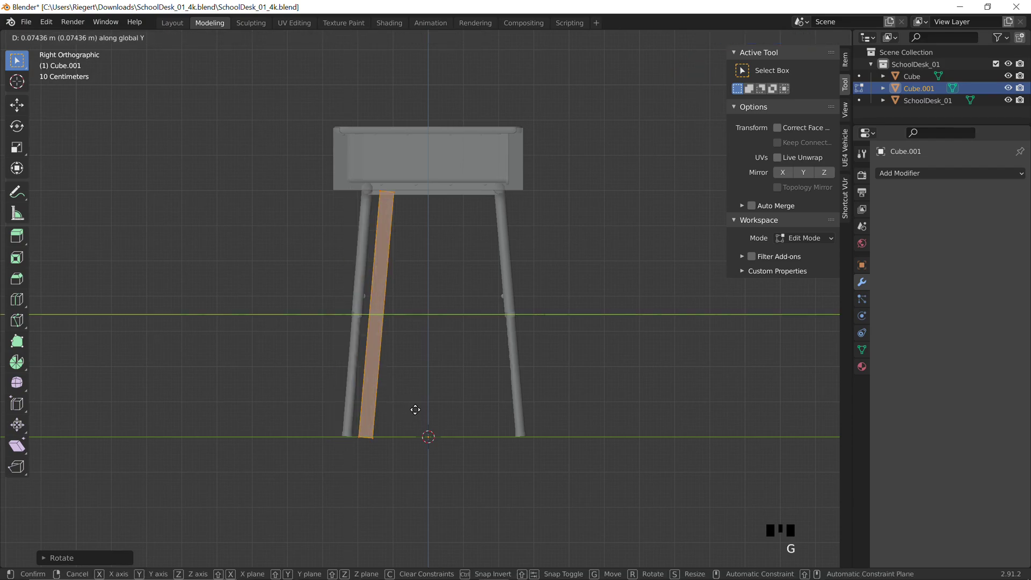
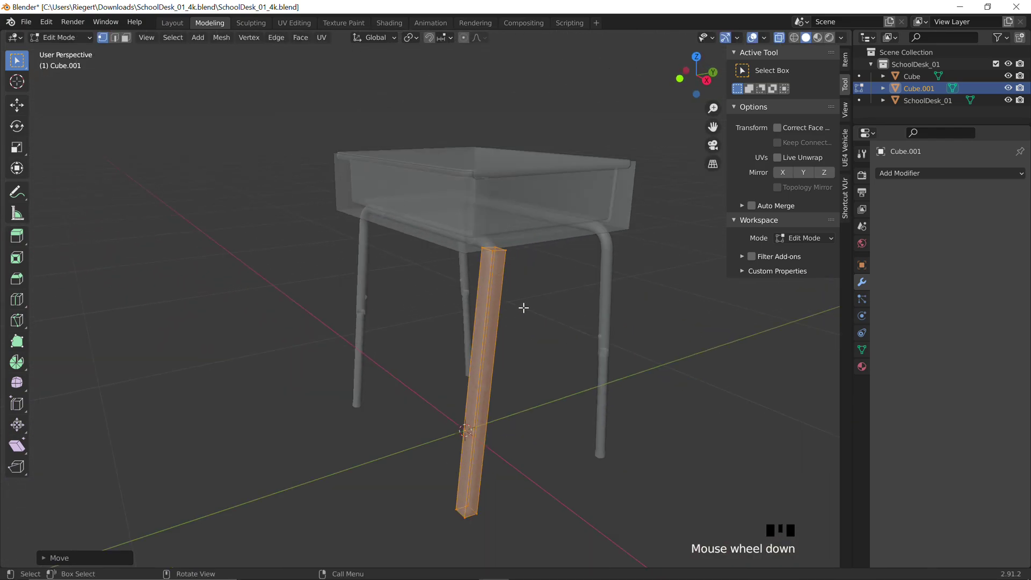
scroll("down", 3)
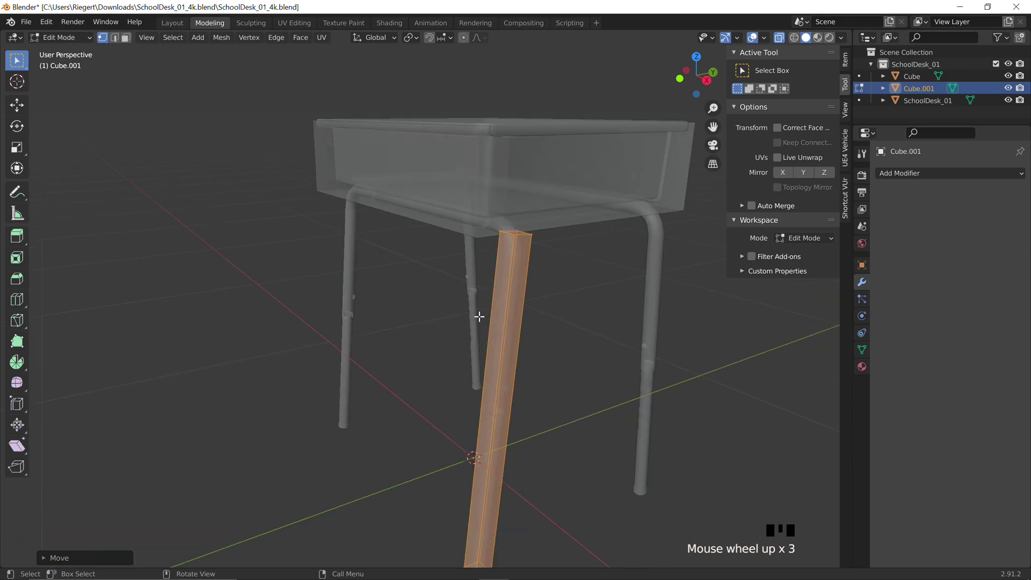
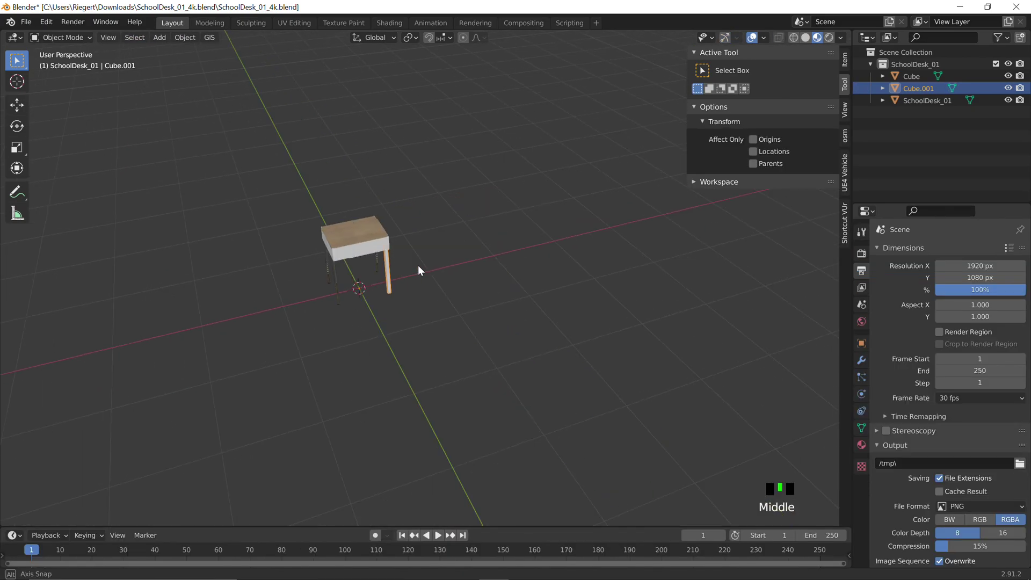
Duplicate the leg box twice (Shift+D) to get Cube.002 and Cube.003.
scroll("up", 3)
left_click_drag(283, 285, 526, 253)
key("shift+d")
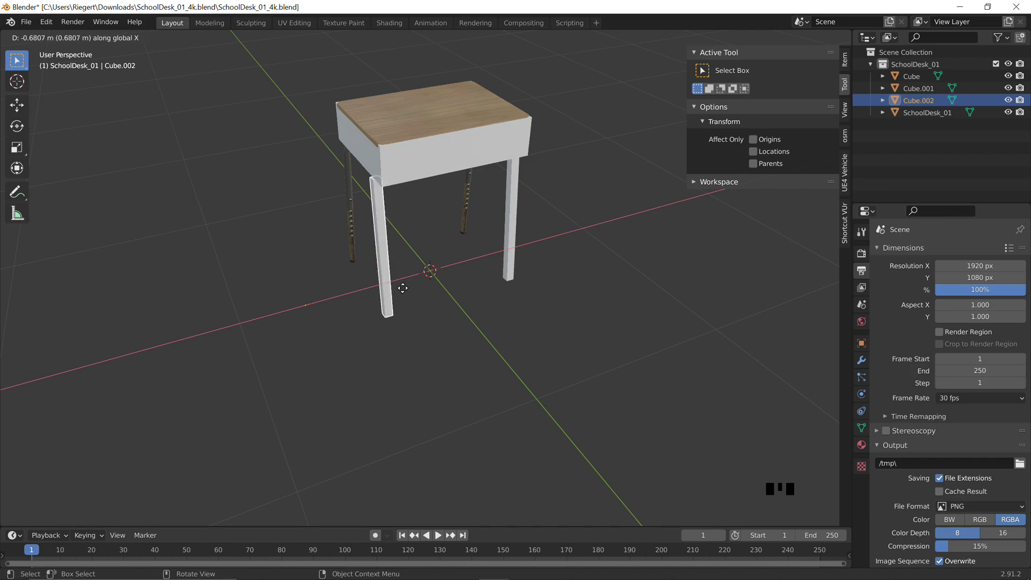
left_click_drag(429, 289, 394, 289)
scroll("down", 3)
left_click_drag(409, 292, 433, 296)
scroll("up", 3)
key("shift+d")
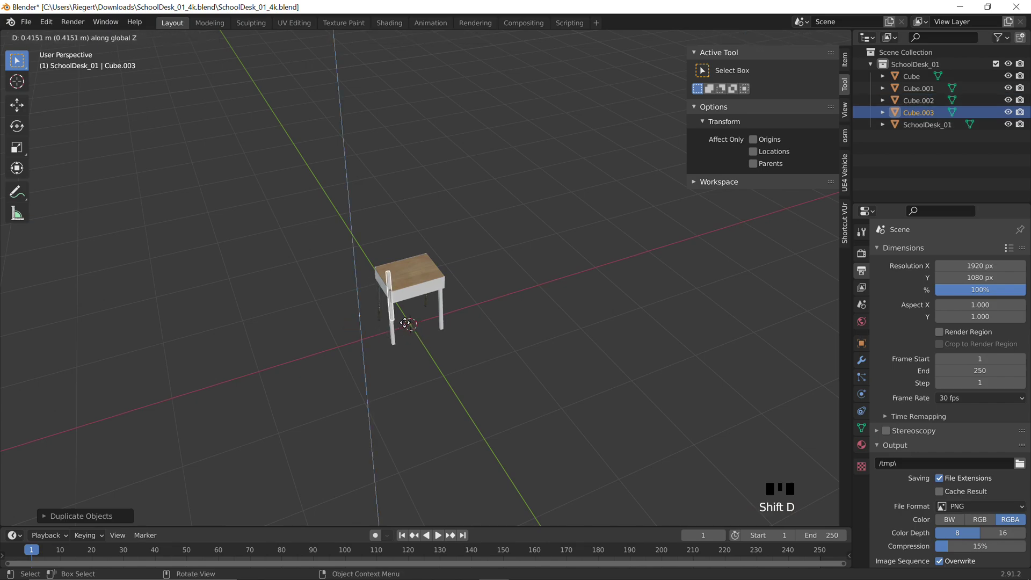
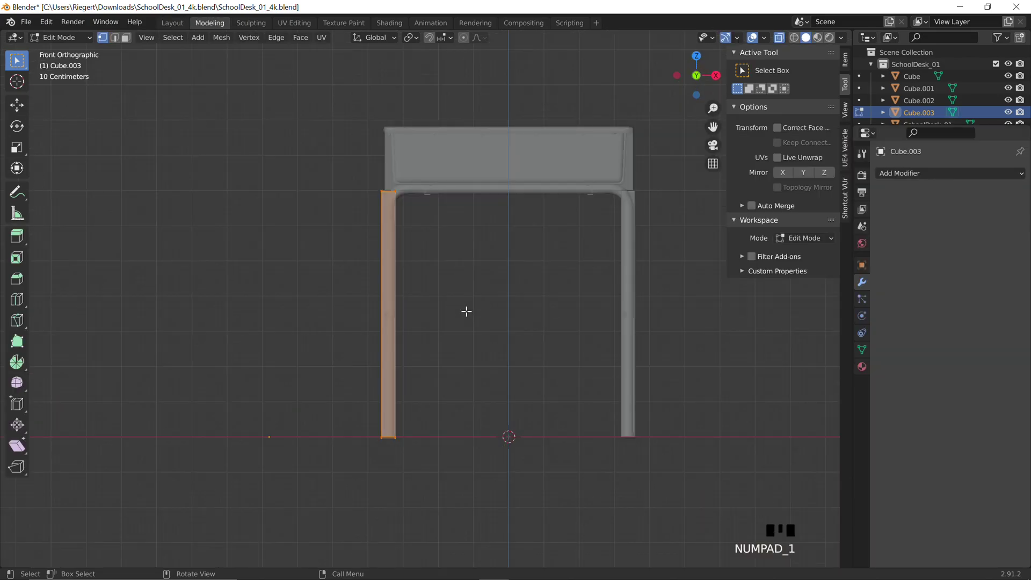
In side view rotate and move Cube.003 onto the right leg, then check it from the back.
key("KP_3")
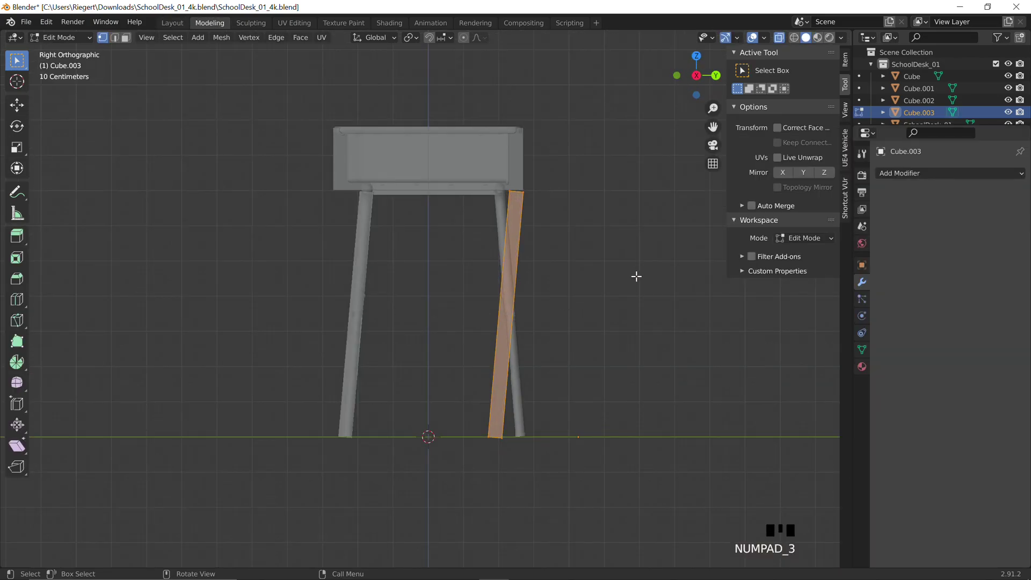
key("r")
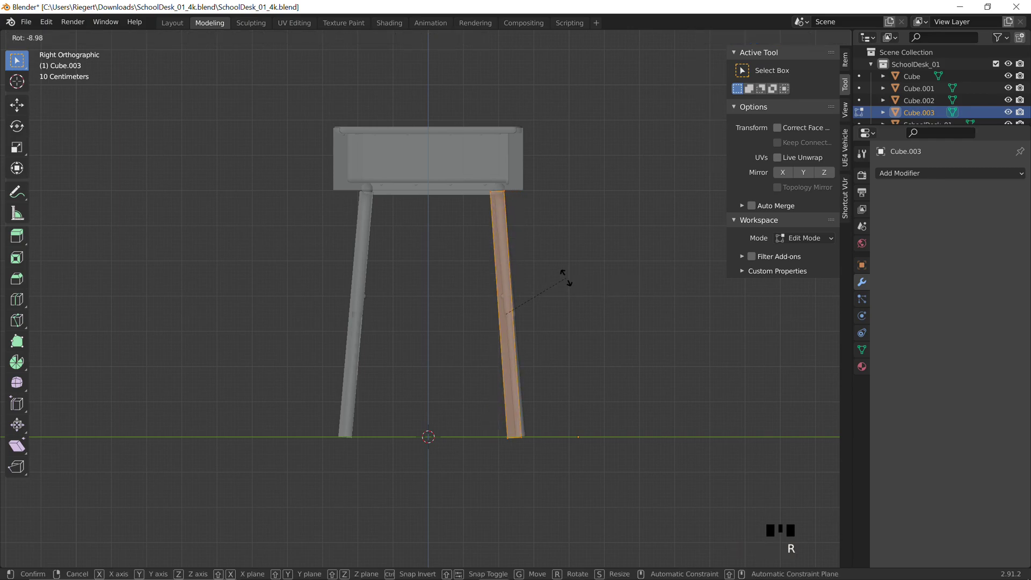
key("g")
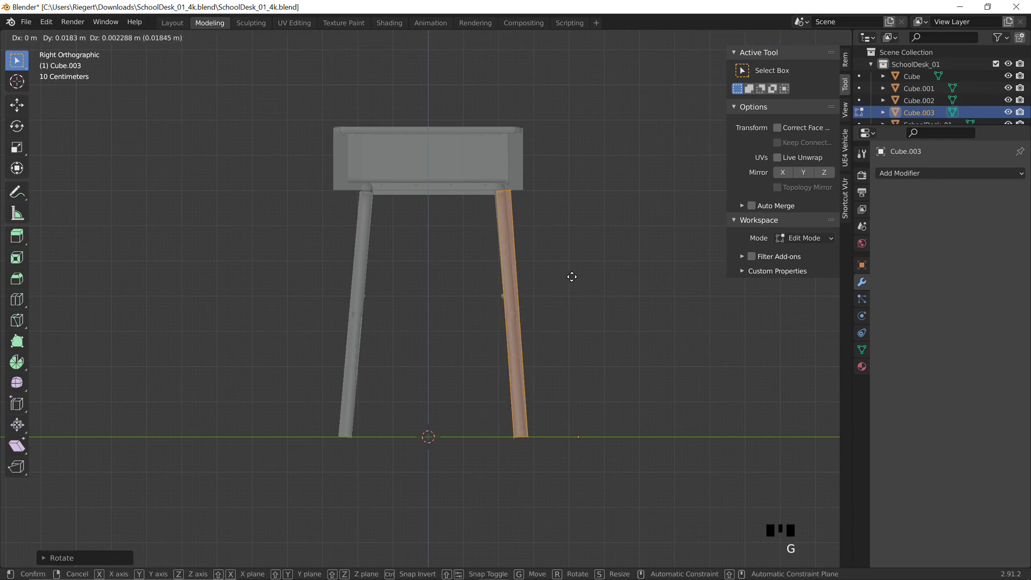
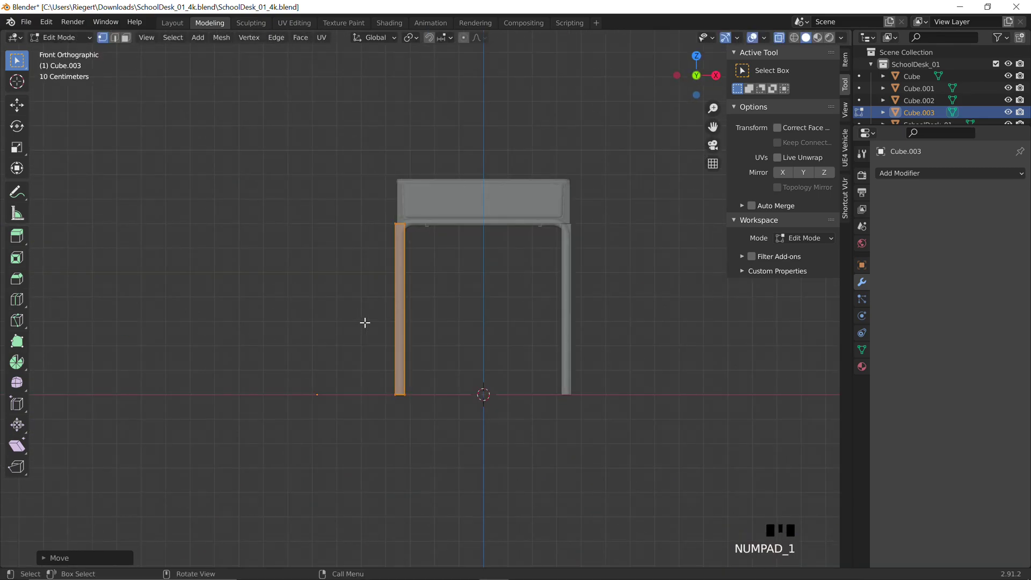
key("KP_9")
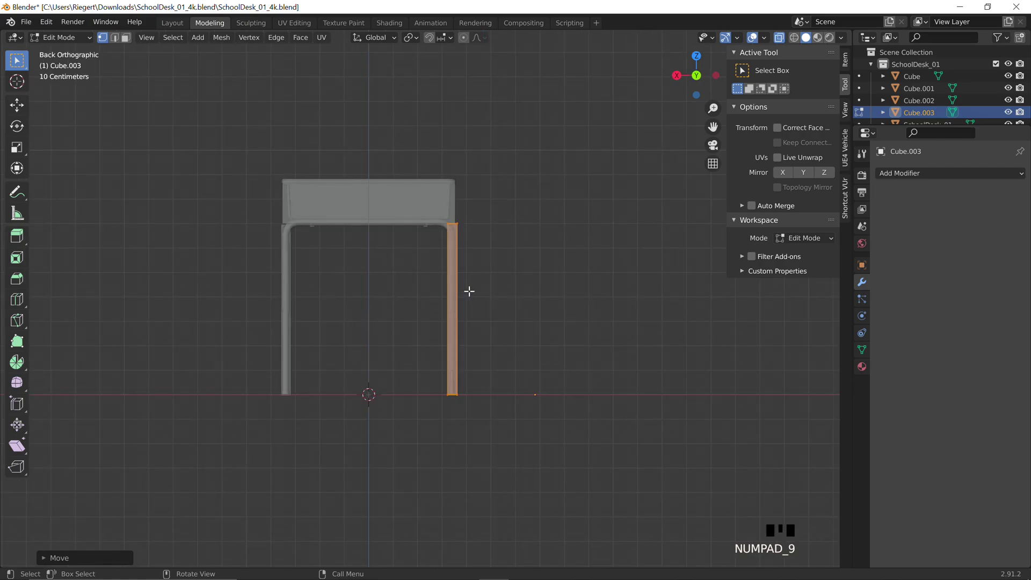
scroll("up", 3)
scroll("up", 3)
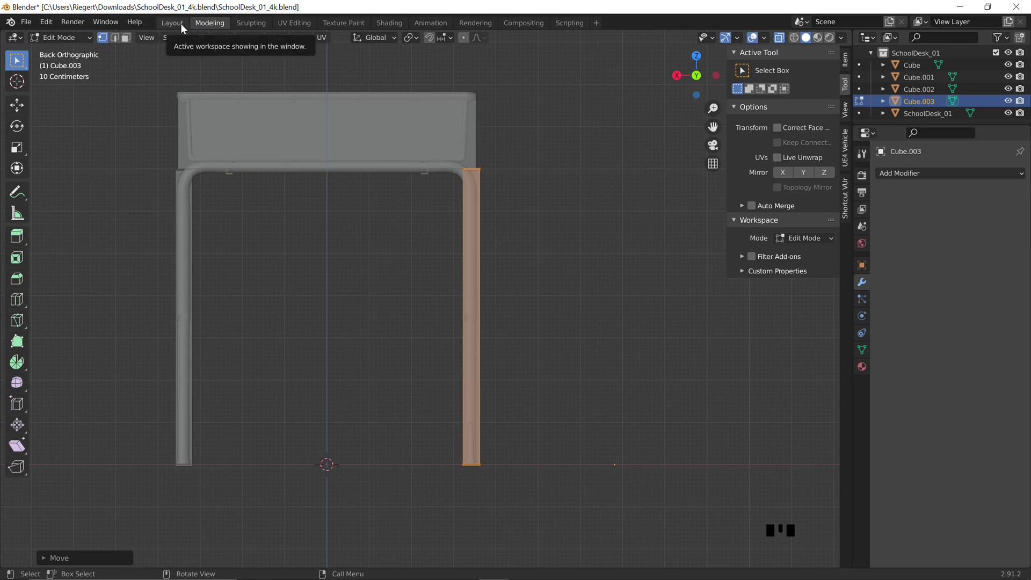
In the Layout workspace frame the desk using front and back orthographic views.
left_click(186, 27)
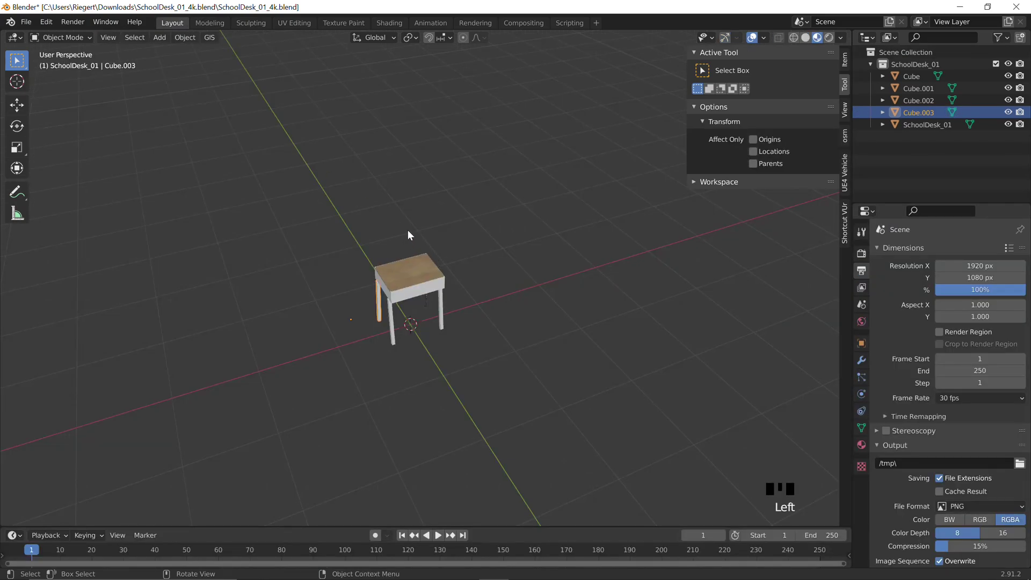
key("KP_1")
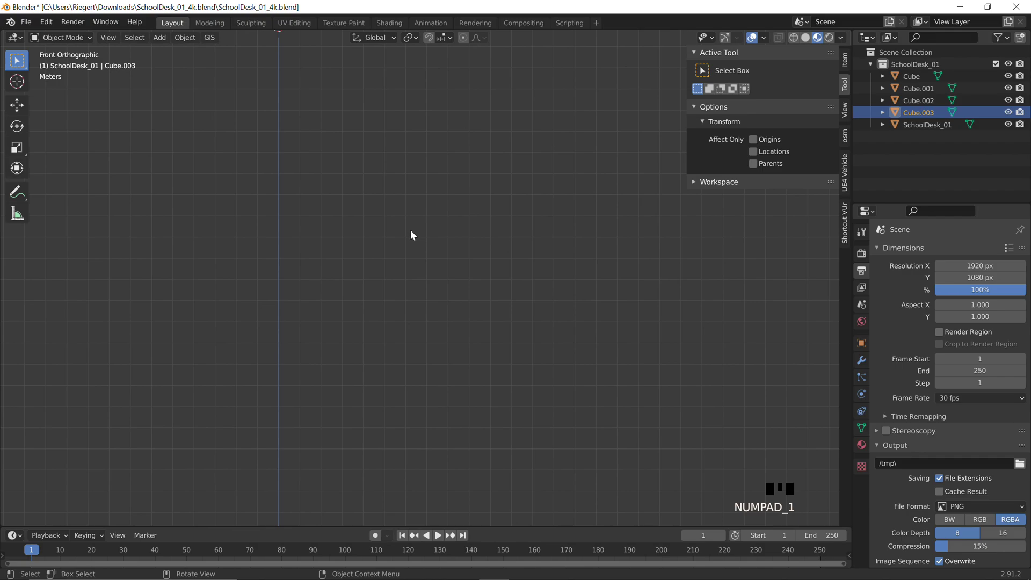
key("KP_9")
scroll("down", 3)
left_click_drag(460, 191, 566, 174)
scroll("up", 3)
left_click_drag(529, 225, 482, 306)
scroll("up", 3)
left_click_drag(661, 381, 601, 382)
Duplicate the leg box as Cube.004 toward the remaining leg and return to perspective view.
key("shift+d")
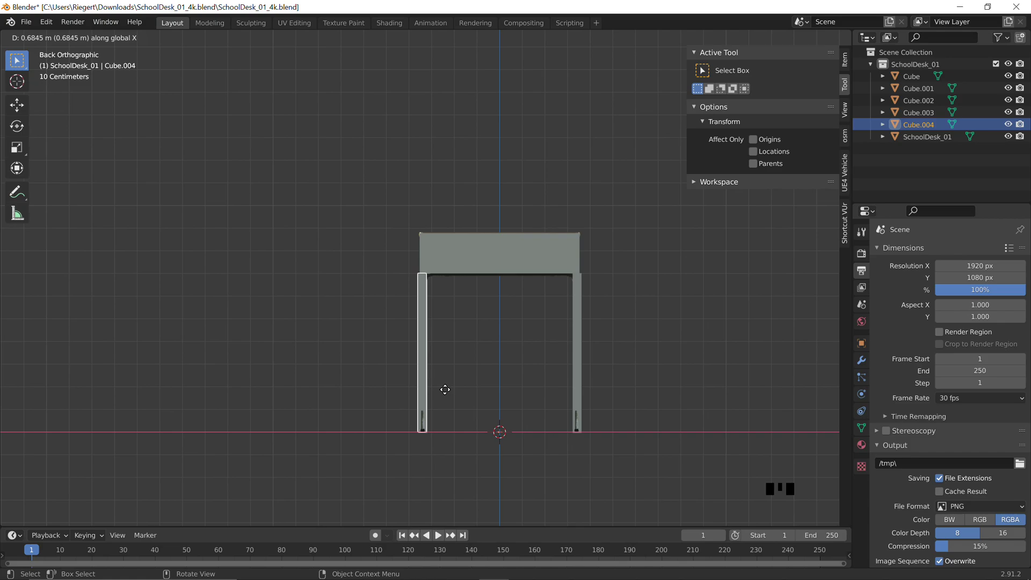
middle_click(506, 244)
key("shift+`")
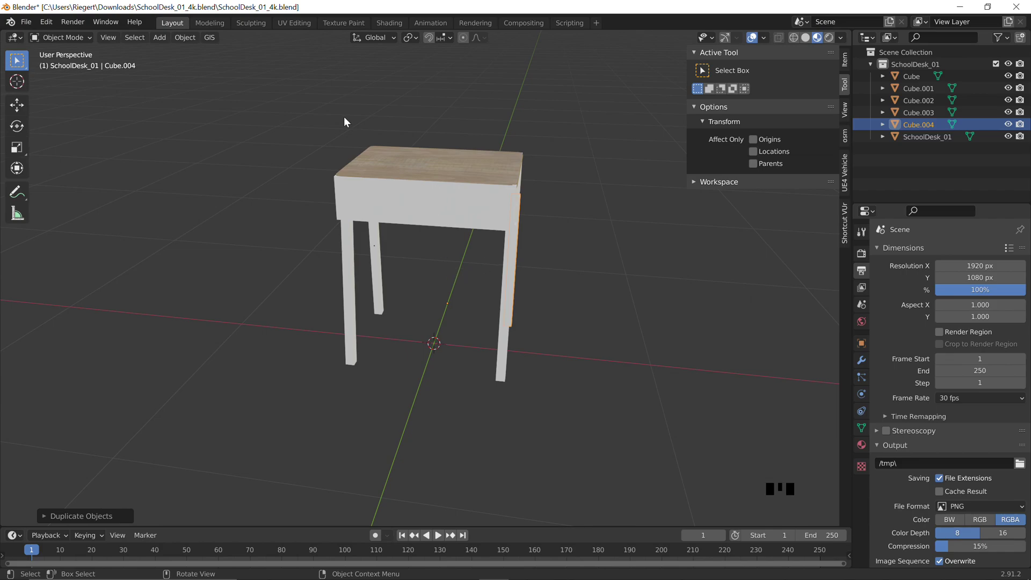
In the Modeling workspace with solid shading, nudge the desktop Cube's geometry up along Z.
left_click(217, 27)
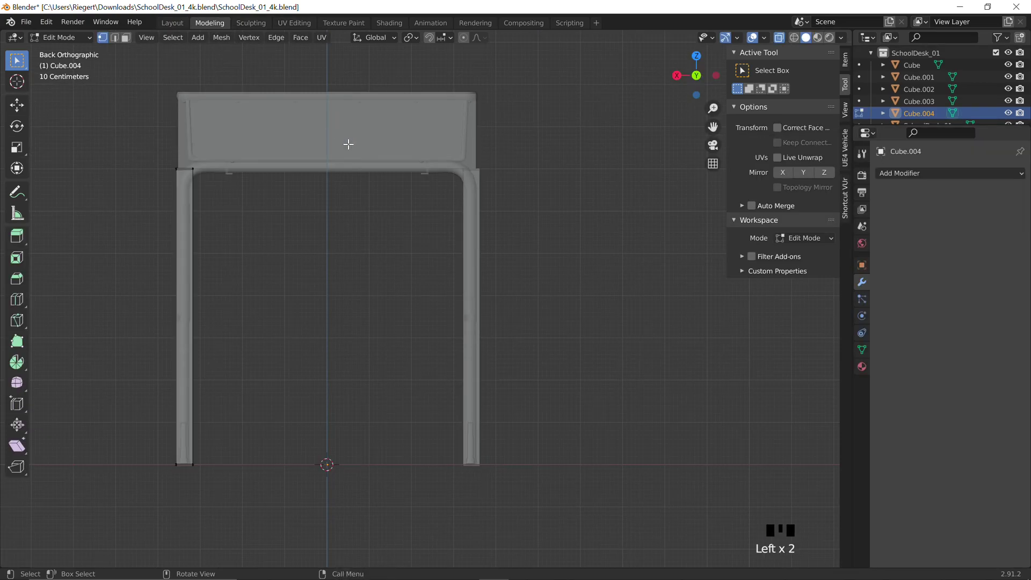
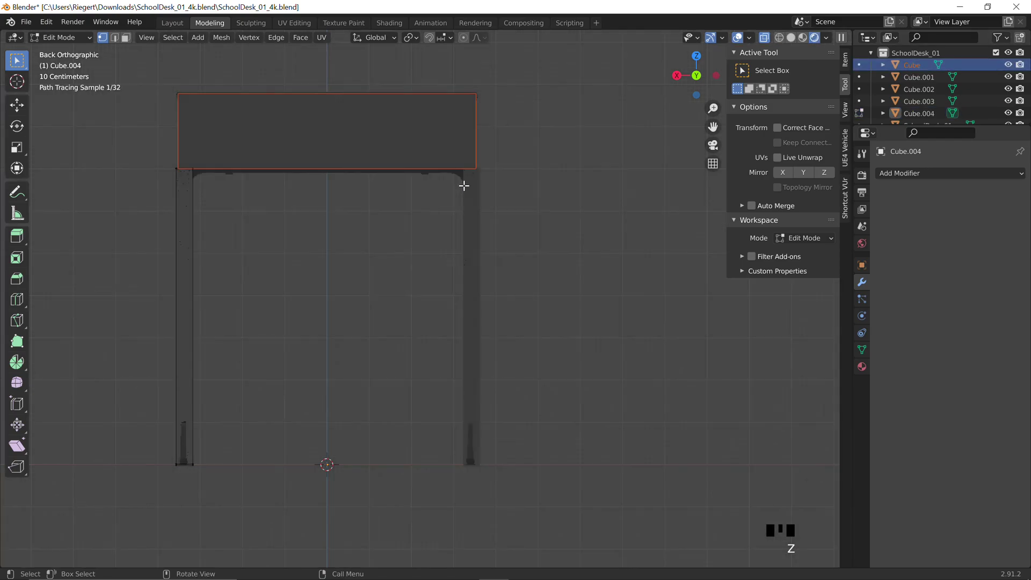
key("z")
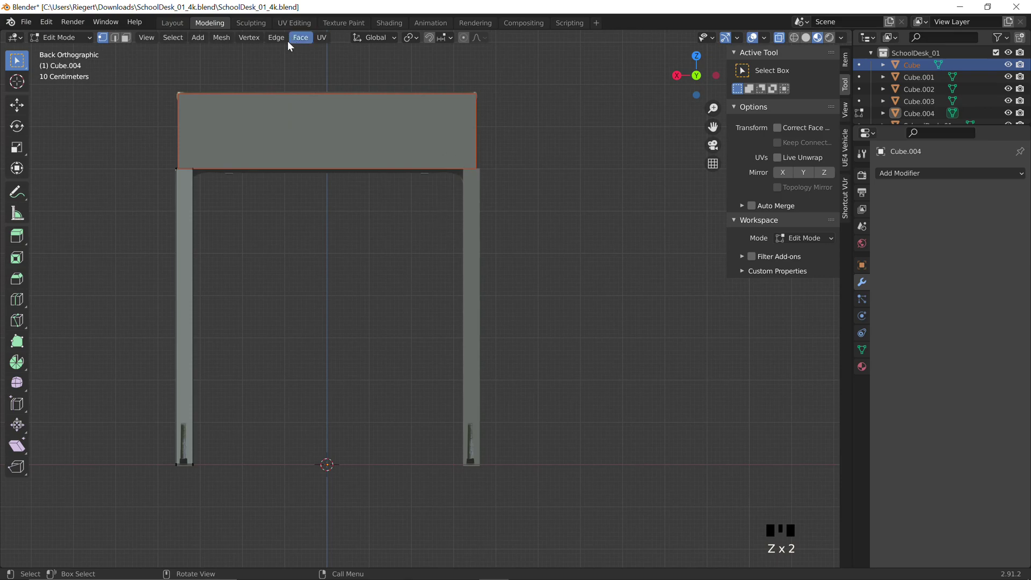
left_click(185, 30)
left_click(913, 82)
left_click(221, 27)
key("g")
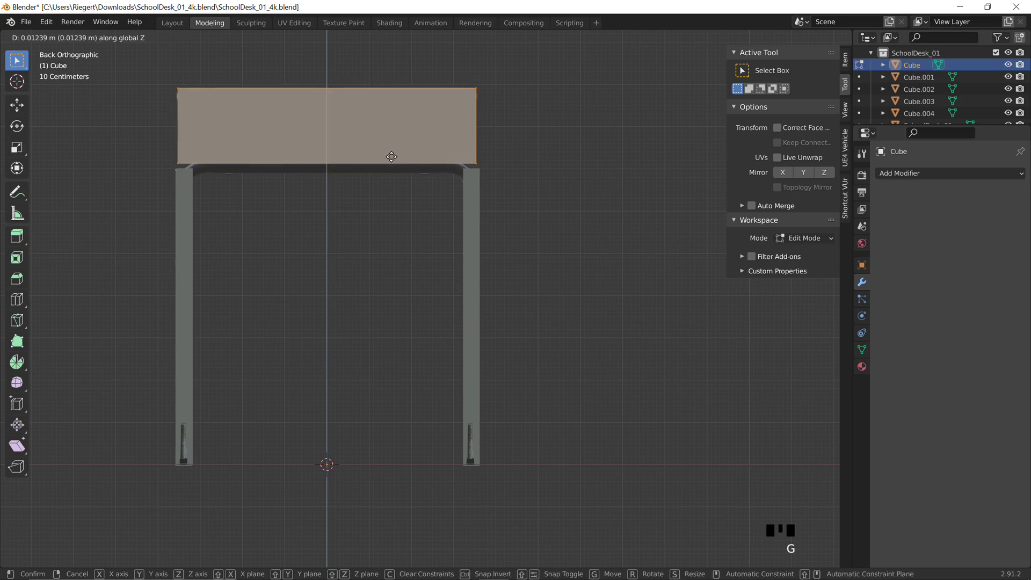
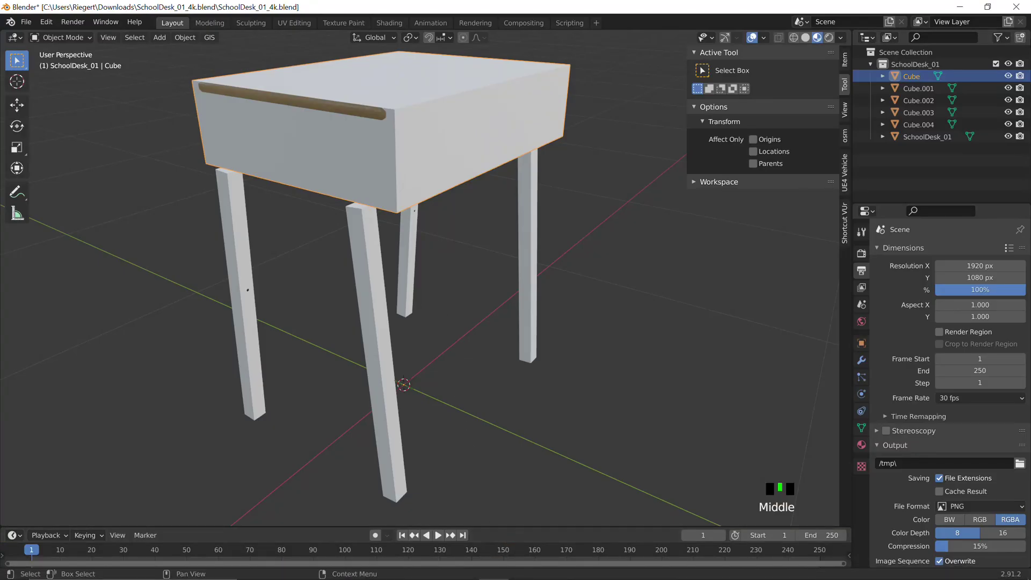
Rename the desk mesh SchoolDesk_01 to SchoolDesk by removing the _01 suffix.
left_click(427, 158)
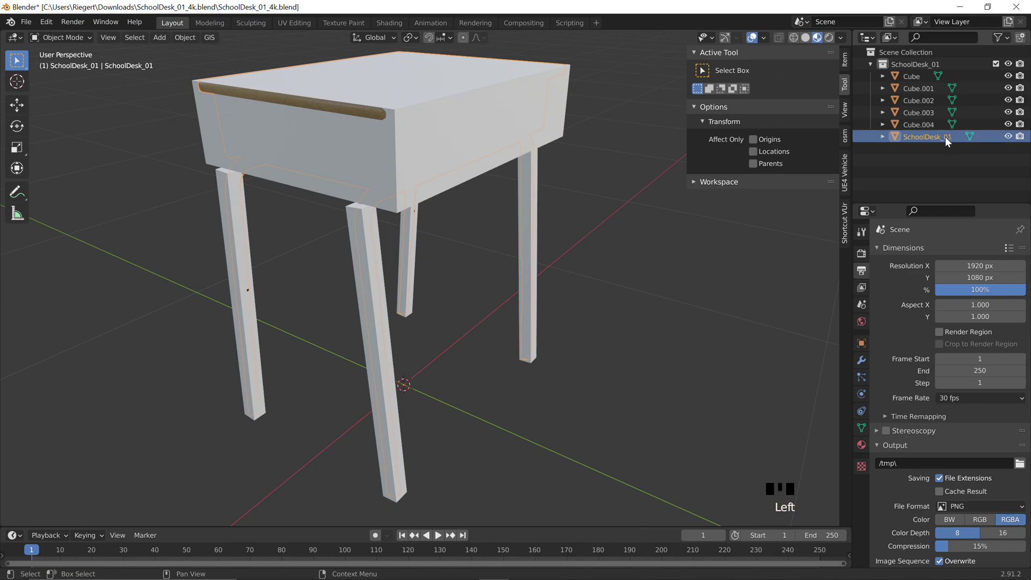
left_click(923, 138)
left_click_drag(927, 141, 897, 274)
left_click_drag(711, 488, 883, 237)
key("BackSpace")
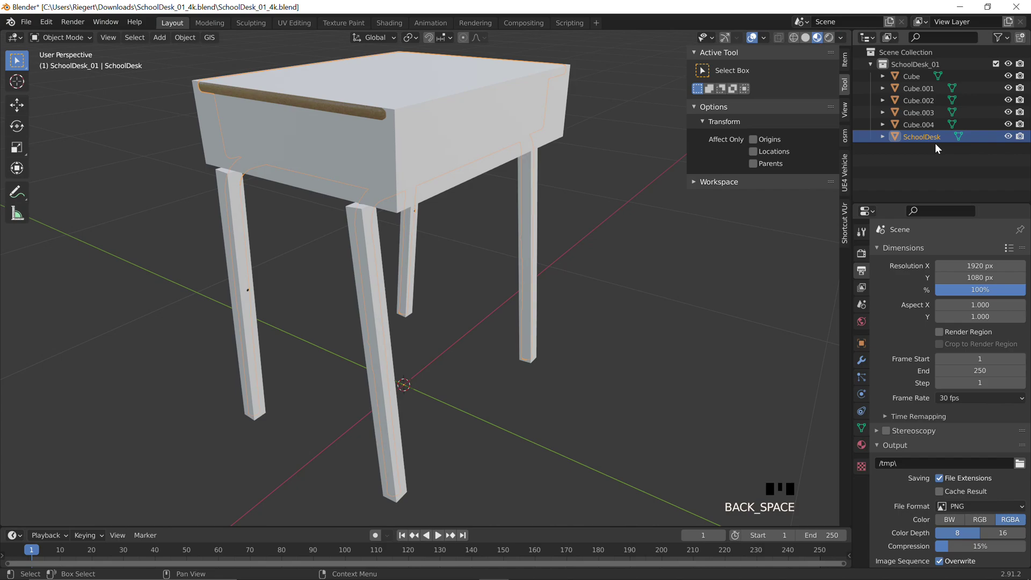
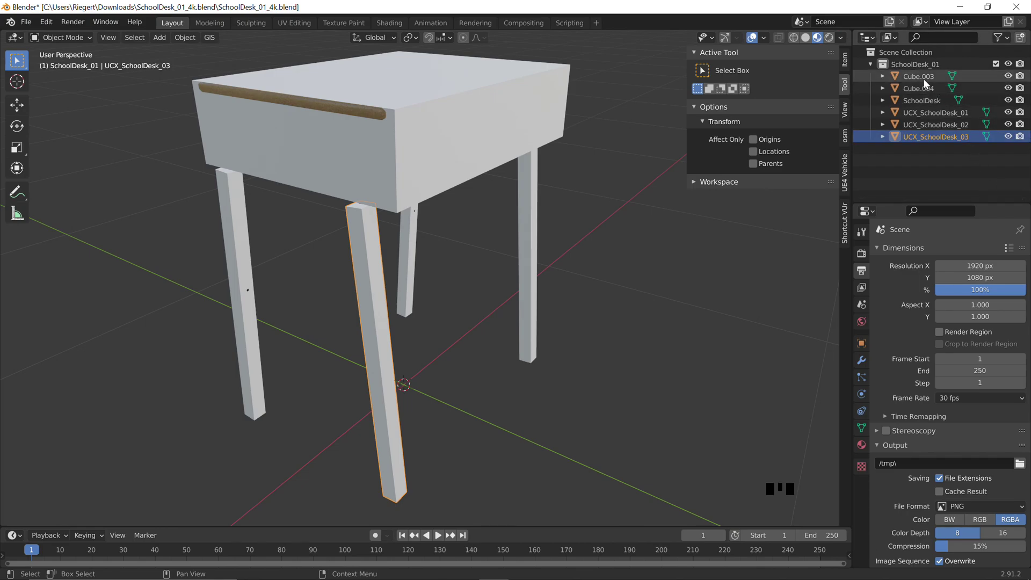
Rename Cube.003 and Cube.004 to UCX_SchoolDesk_04 and UCX_SchoolDesk_05, then orbit to inspect.
left_click(927, 85)
left_click_drag(931, 87, 928, 86)
left_click(929, 86)
left_click_drag(922, 82, 476, 239)
scroll("down", 3)
scroll("down", 3)
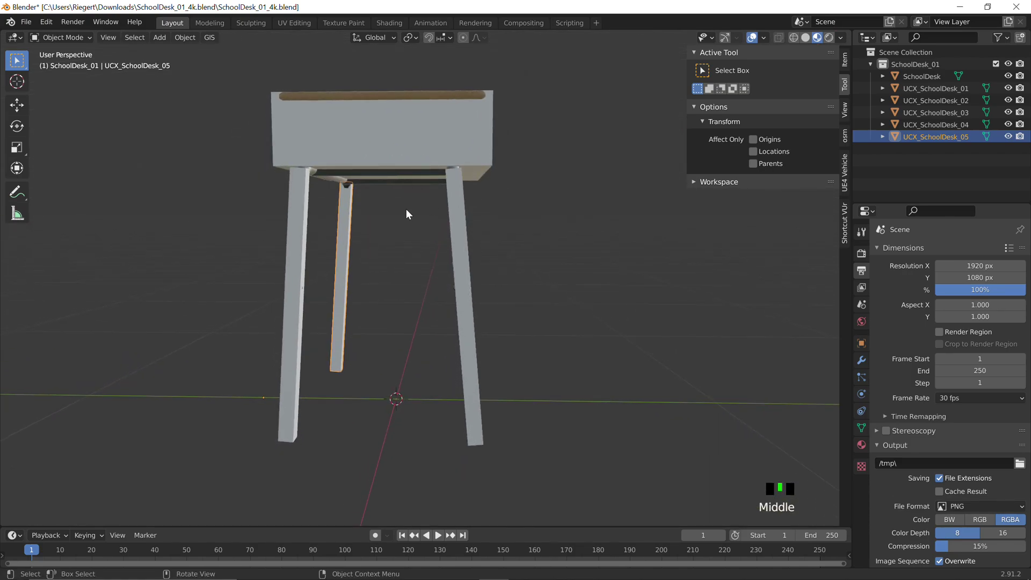